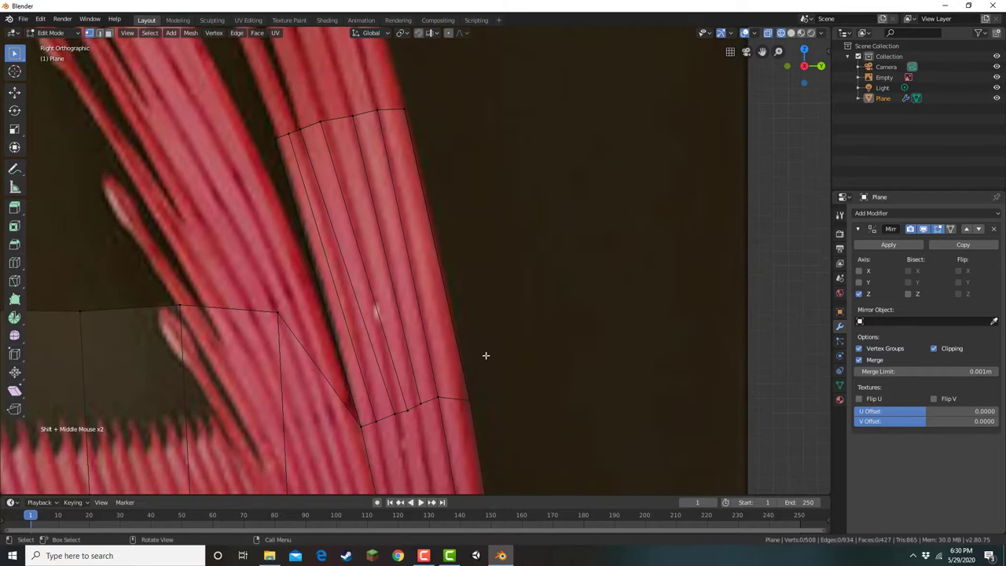
- Grab the fin ray's end vertices and place them along the red ray in the reference
key(g)
click(338, 133)
click(283, 156)
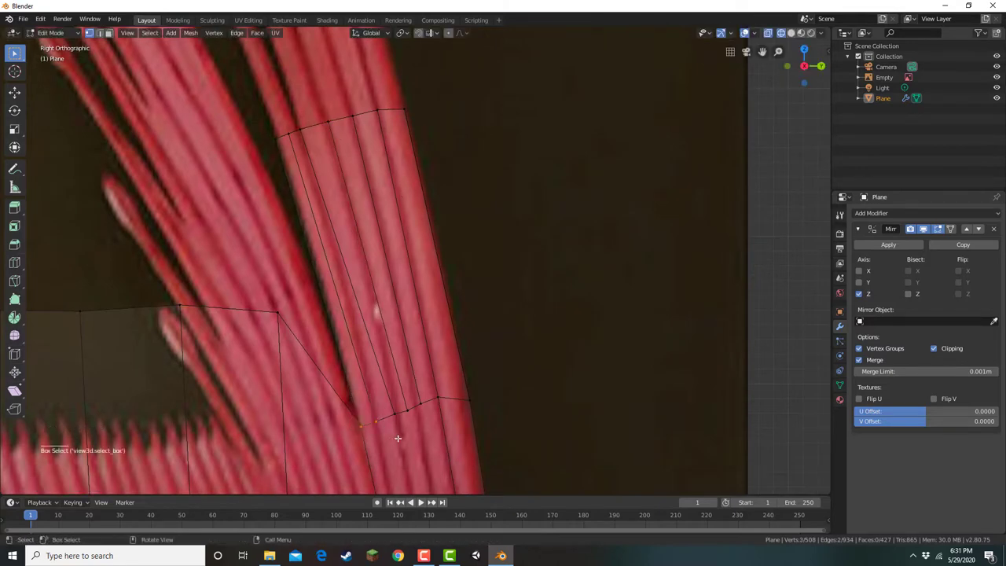
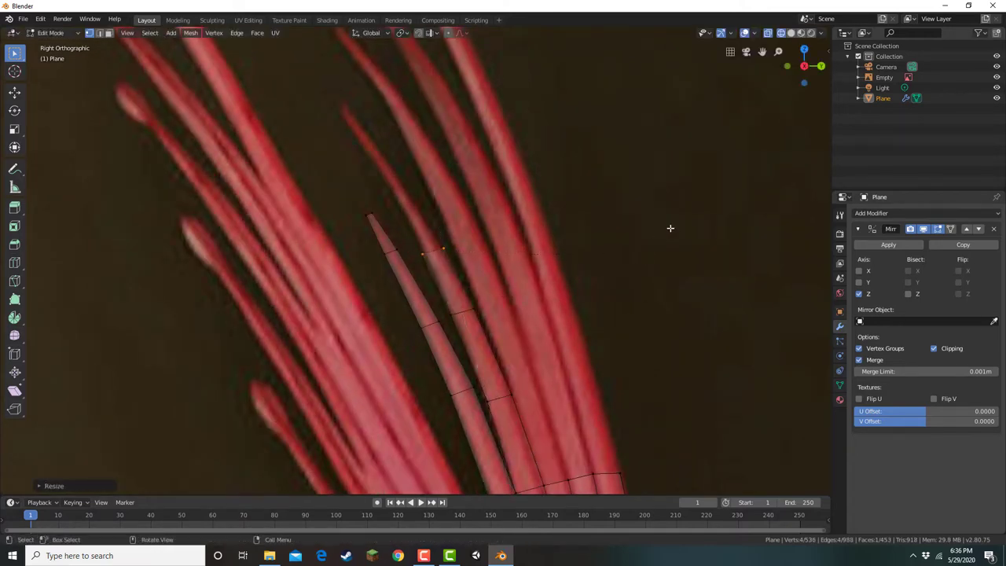
- Extrude, position and taper the next ray strips so they follow their red strands to the tips
key(e)
key(s)
key(g)
key(s)
middle_click(559, 153)
key(e)
key(g)
key(s)
key(e)
key(g)
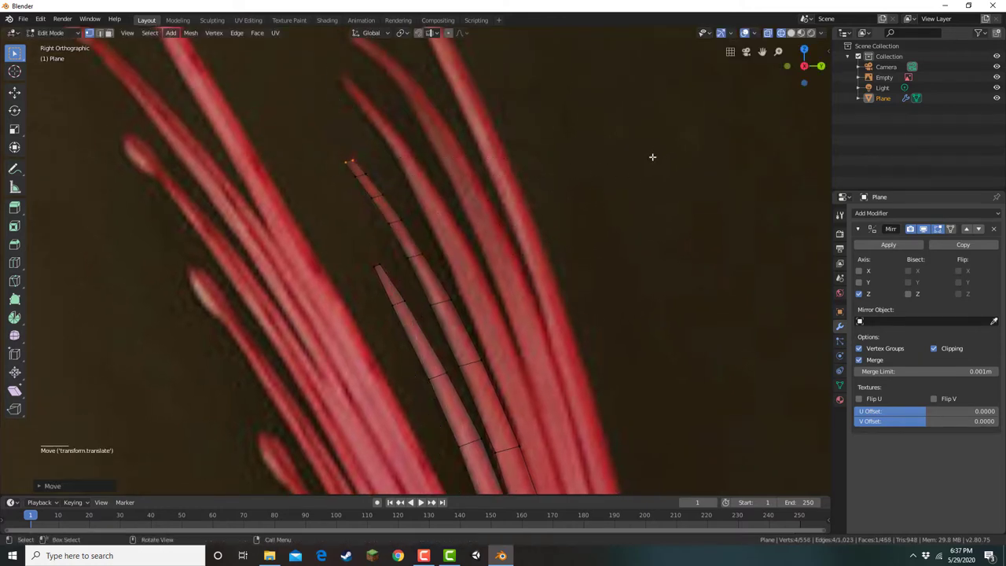
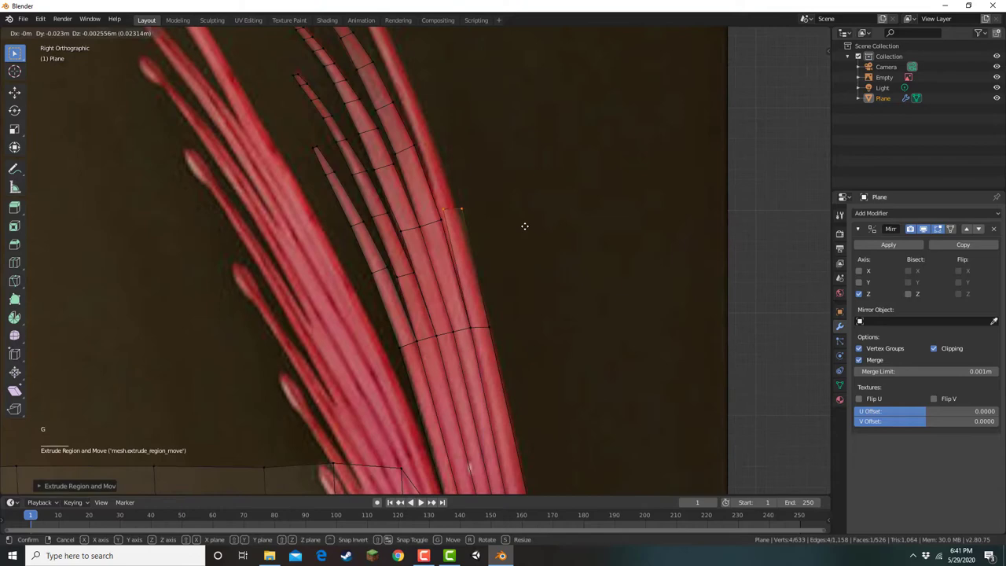
- Continue a strip up the longer red ray with further tapering extrusions toward its tip
scroll(up, 3)
key(e)
key(s)
middle_click(589, 299)
key(e)
key(g)
key(e)
key(g)
middle_click(585, 223)
middle_click(676, 387)
- Finish the long ray with a few more extrusions scaled down to a point
key(e)
key(e)
key(s)
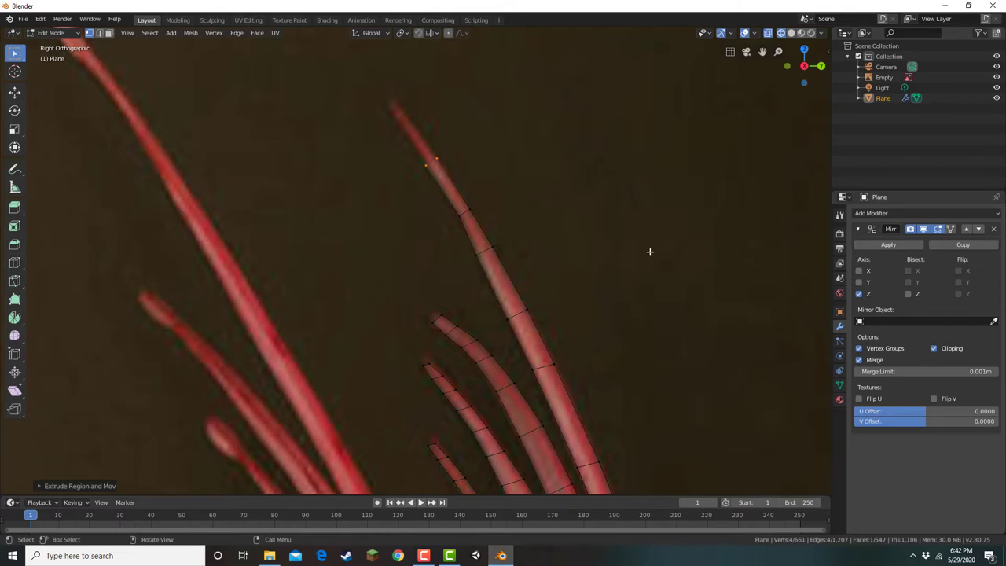
key(e)
key(s)
key(e)
key(s)
- Move the fin base vertices down onto the top edge of the oarfish body
middle_click(546, 340)
scroll(down, 3)
scroll(up, 3)
middle_click(489, 168)
click(490, 201)
key(g)
middle_click(474, 284)
key(g)
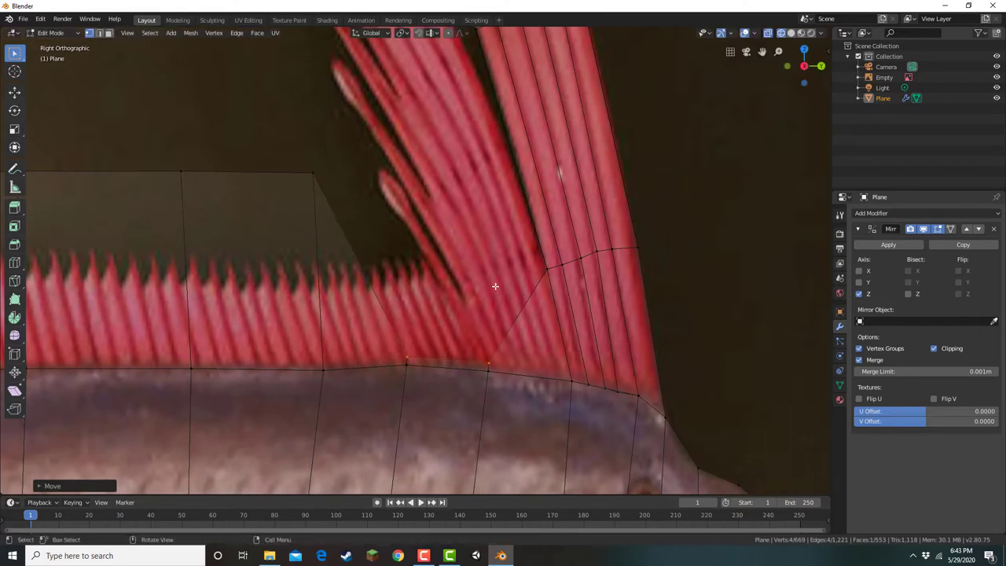
- In edge select mode, delete the overlapping edges along the fin-body seam, then return to vertex mode
middle_click(548, 302)
click(539, 305)
key(2)
double_click(537, 312)
middle_click(515, 339)
key(x)
click(466, 376)
middle_click(483, 381)
click(474, 381)
scroll(up, 3)
click(459, 397)
key(x)
click(464, 413)
click(477, 413)
scroll(up, 3)
key(1)
- Merge the doubled seam vertices by distance and check the result from the side view
middle_click(524, 443)
click(540, 445)
click(620, 427)
right_click(621, 426)
right_click(559, 390)
click(559, 391)
click(407, 431)
middle_click(451, 422)
click(460, 401)
right_click(439, 291)
middle_click(609, 427)
click(609, 427)
right_click(633, 444)
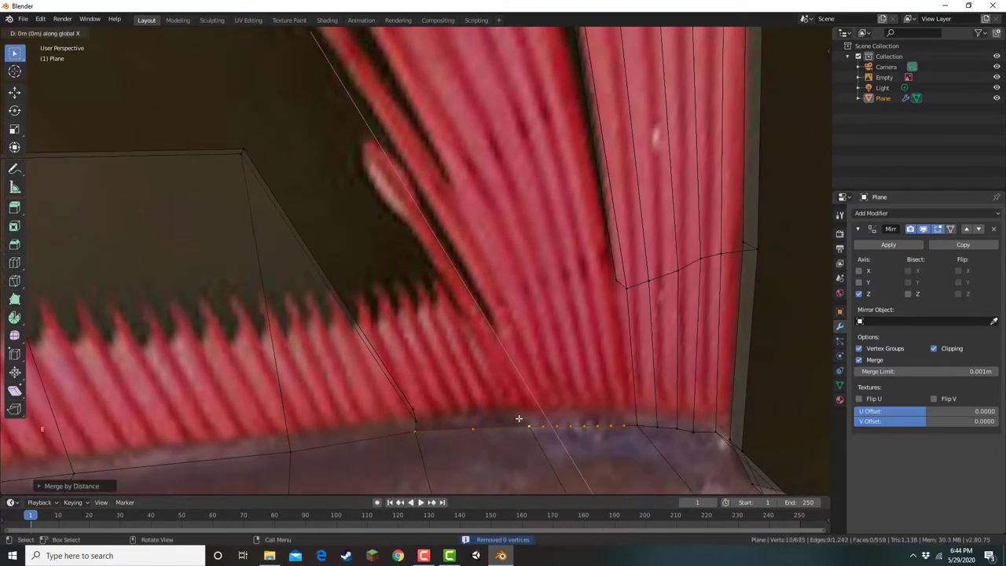
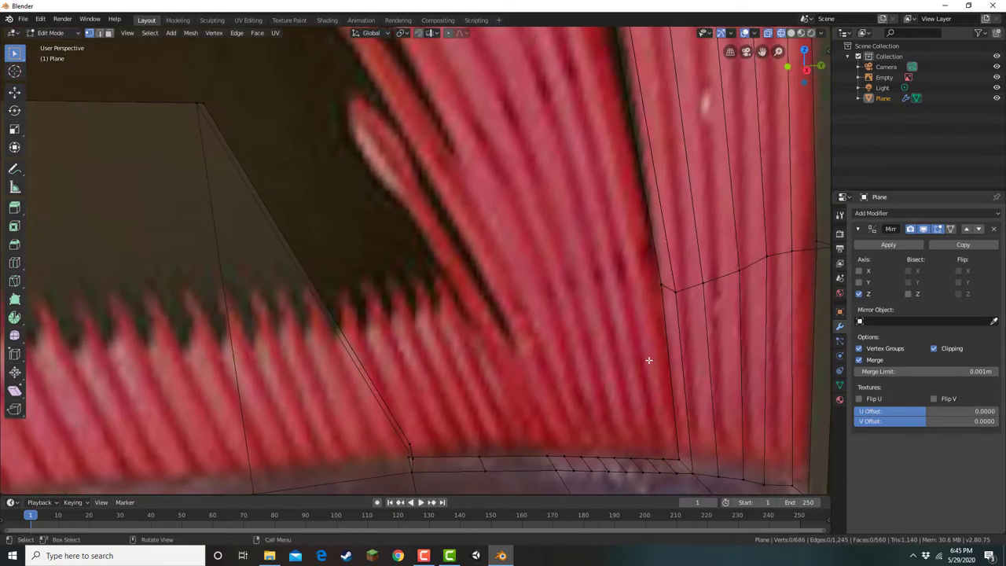
key(KP_3)
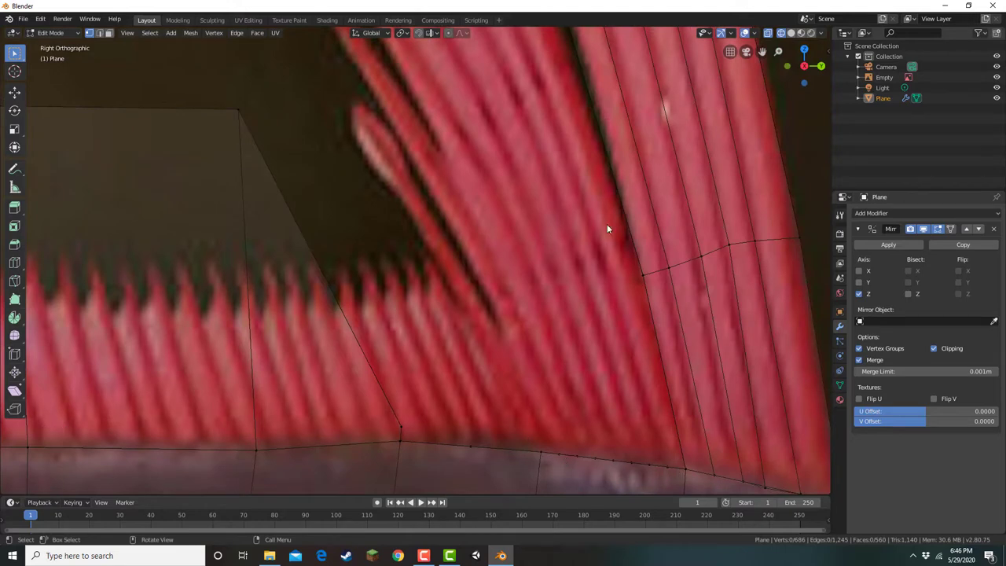
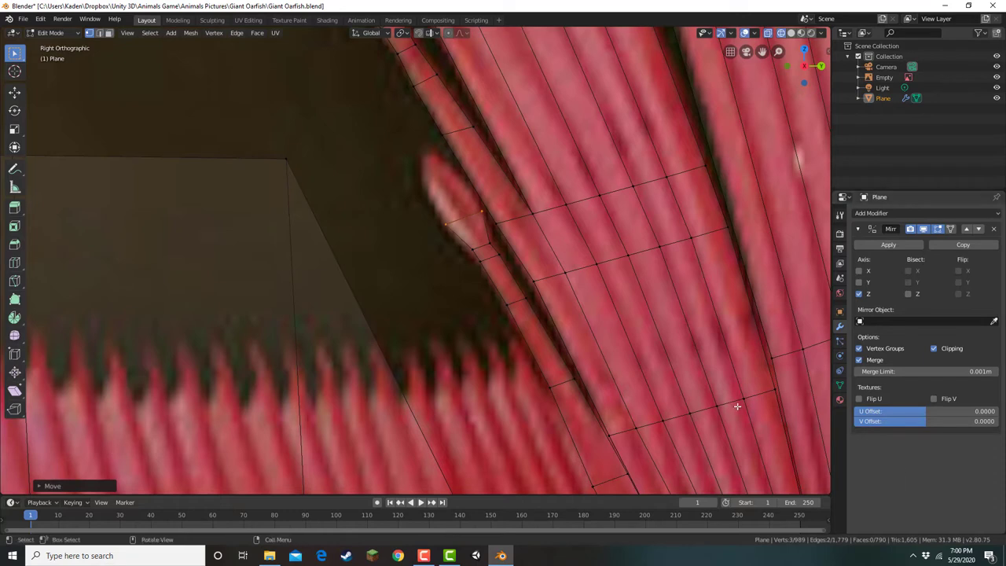
- Extrude and scale new vertices to outline the pale tapered lobe beside the rays
key(e)
key(s)
key(e)
key(s)
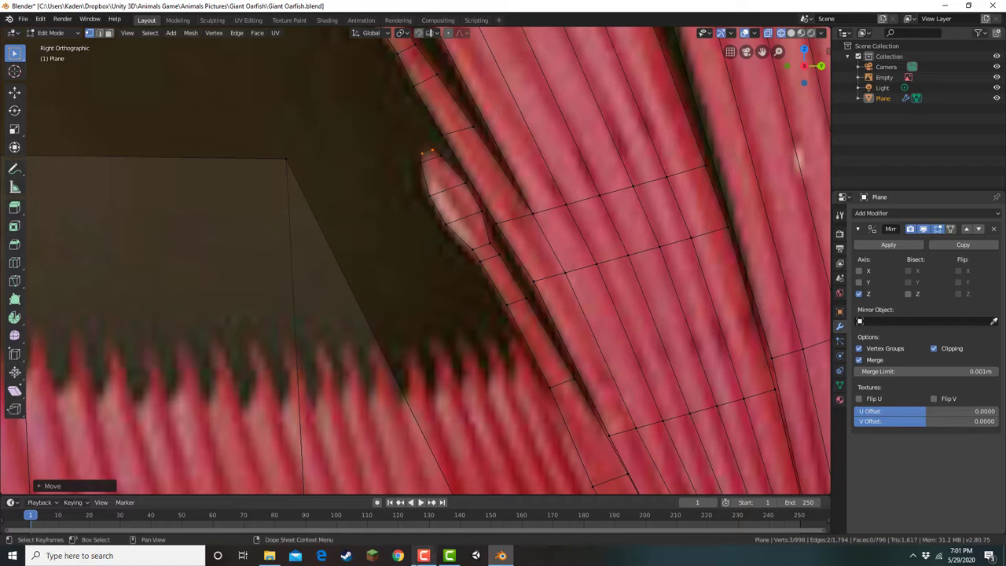